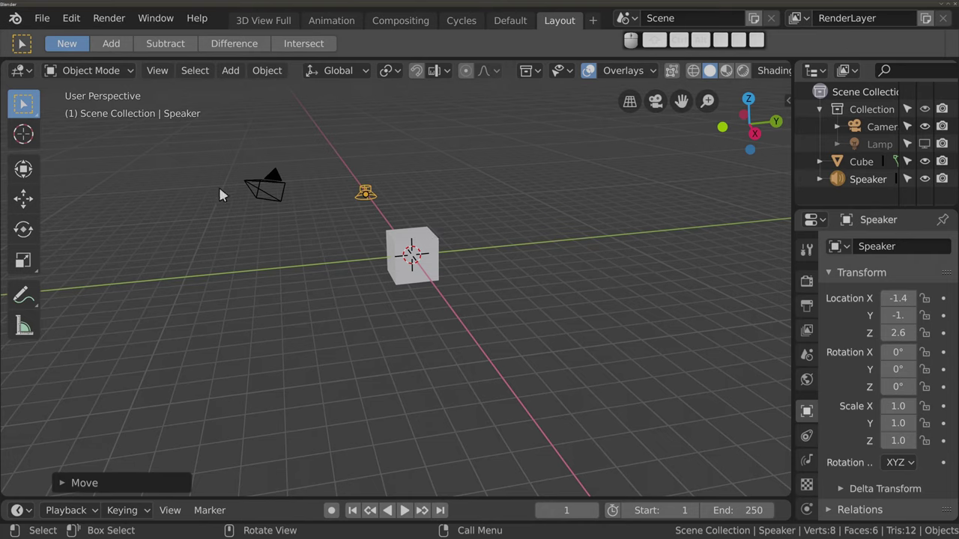
Select the camera, then the speaker, inspecting each object in the viewport.
click(259, 189)
click(118, 78)
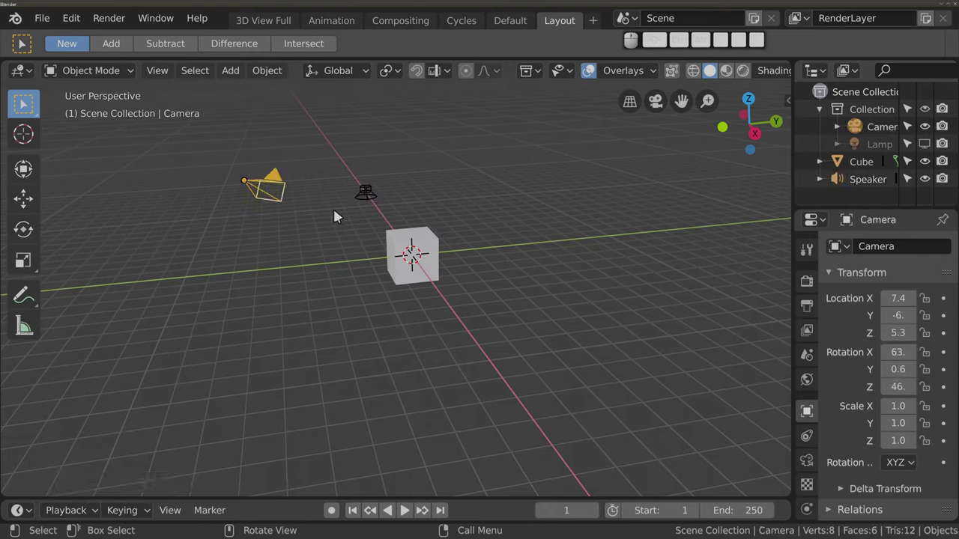
click(368, 200)
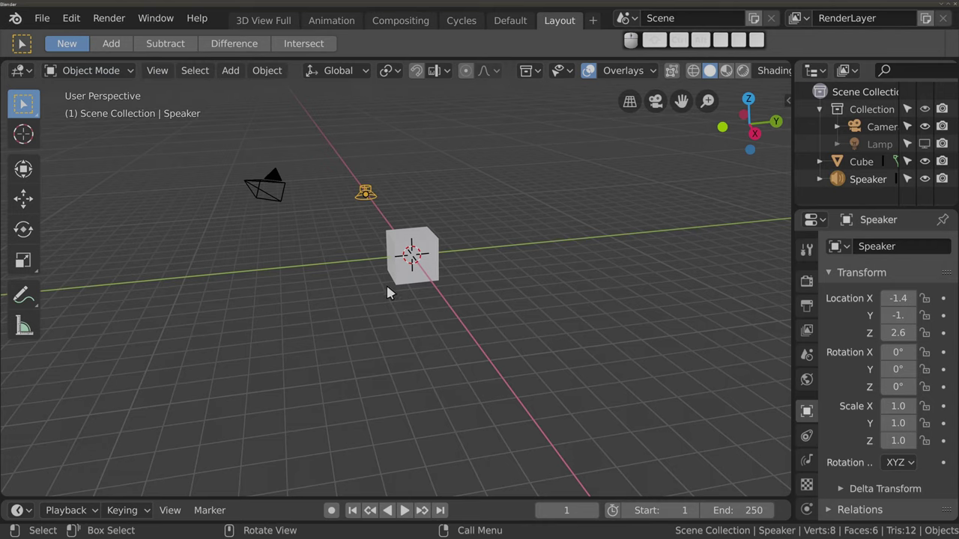
Select the cube at the origin and orbit the view in closer around it.
click(405, 259)
drag(291, 378, 435, 277)
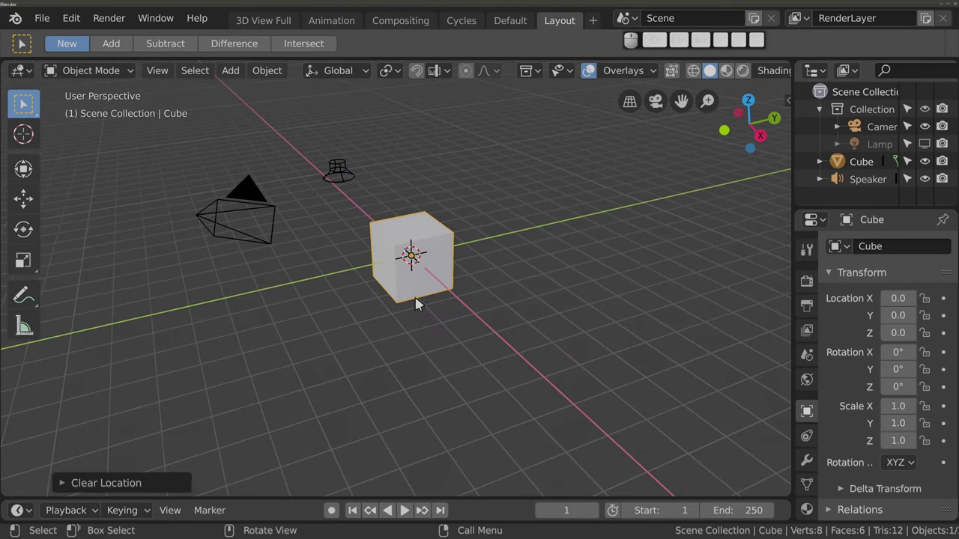
middle_click(355, 335)
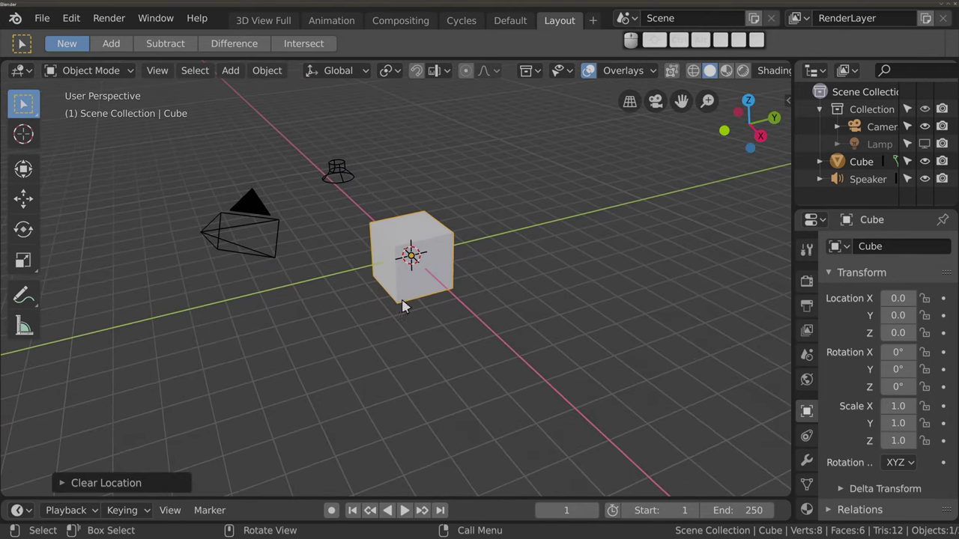